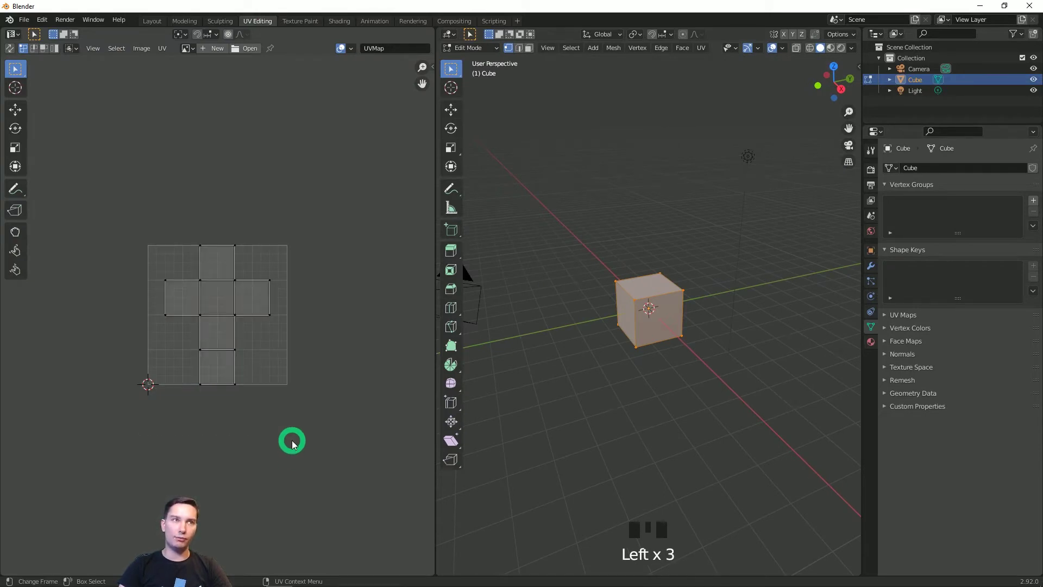
Zoom the UV Editing view toward the cube's unwrapped layout before switching workspaces
scroll(up, 3)
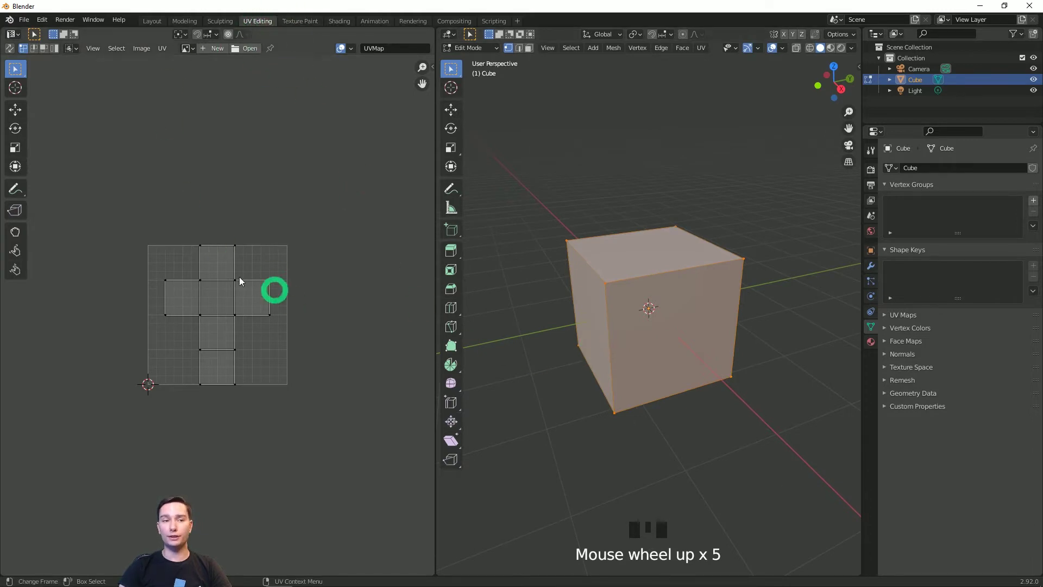
click(314, 25)
scroll(up, 3)
Adjust the new texture's height, briefly try the Mask tool, then return to the Draw brush
drag(630, 296, 988, 254)
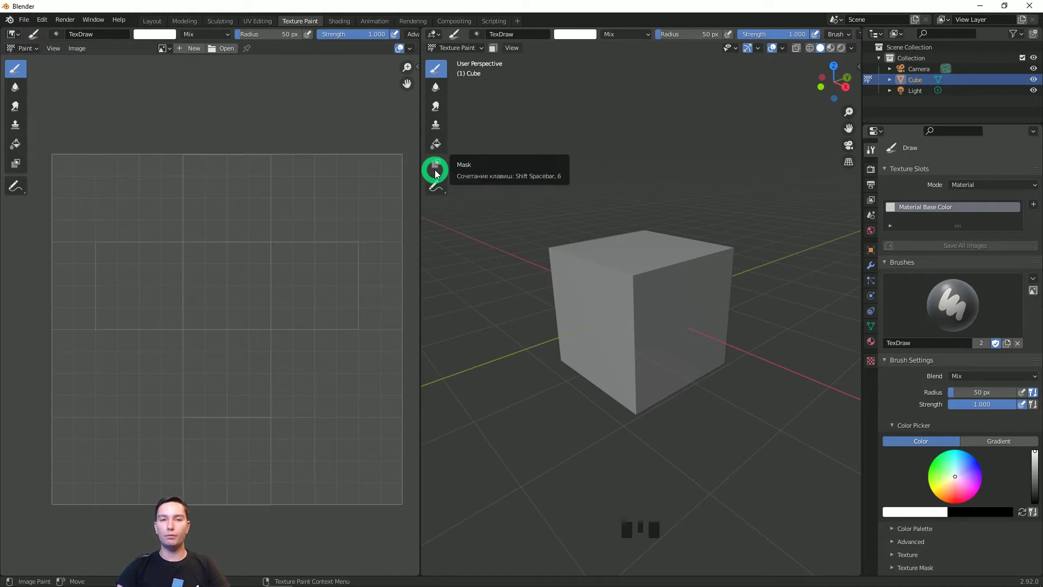
drag(438, 174, 500, 61)
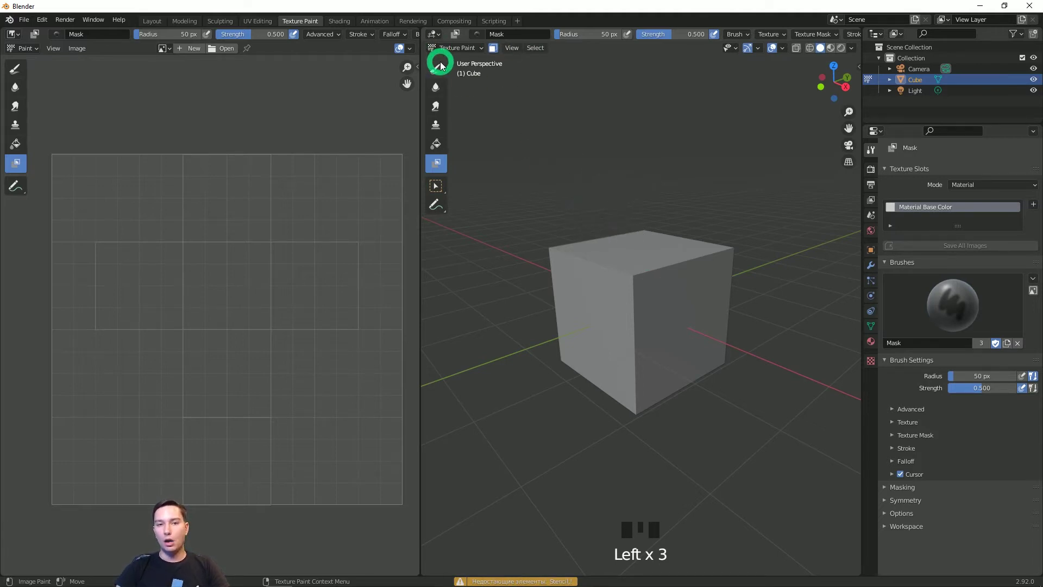
drag(440, 71, 496, 52)
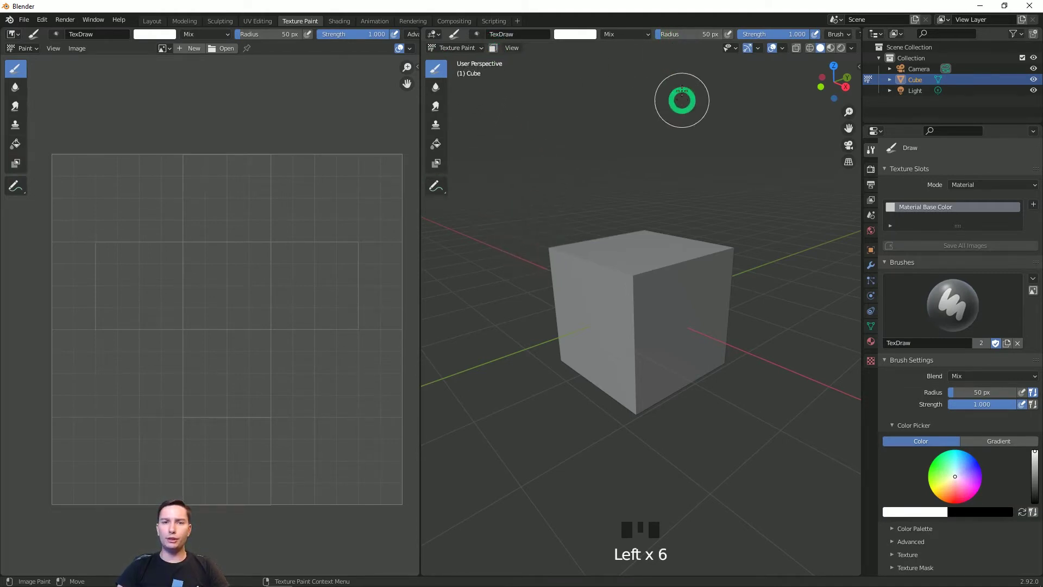
Widen the Draw brush radius to 62 px, pick a pink colour and dab it onto a cube face
drag(689, 40, 718, 224)
drag(718, 224, 612, 359)
scroll(down, 3)
scroll(up, 3)
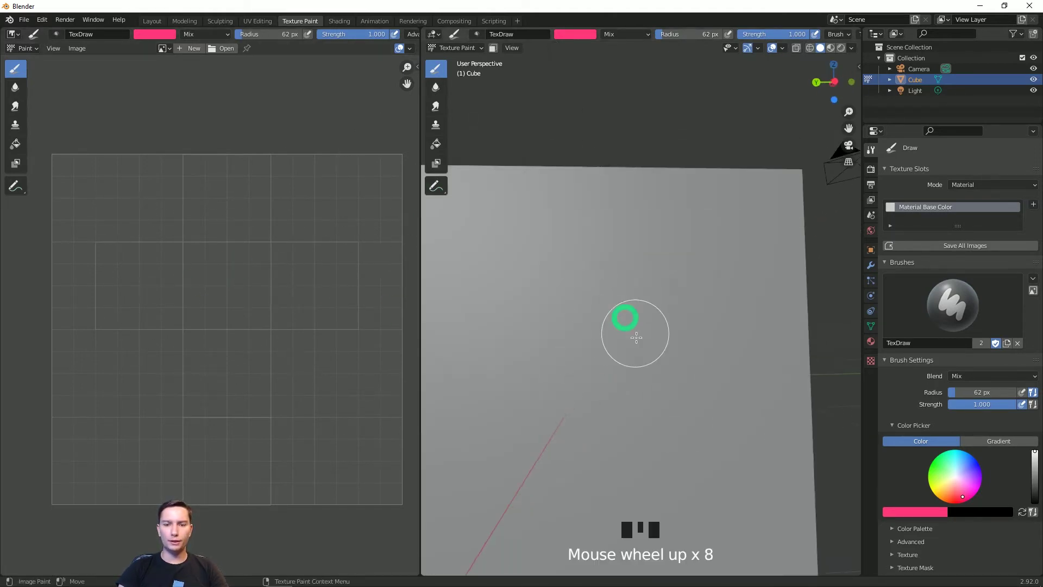
click(629, 348)
Paint pink strokes across the front face, orbiting the cube between strokes
drag(621, 307, 652, 325)
scroll(down, 3)
click(603, 350)
middle_click(601, 342)
drag(635, 319, 591, 323)
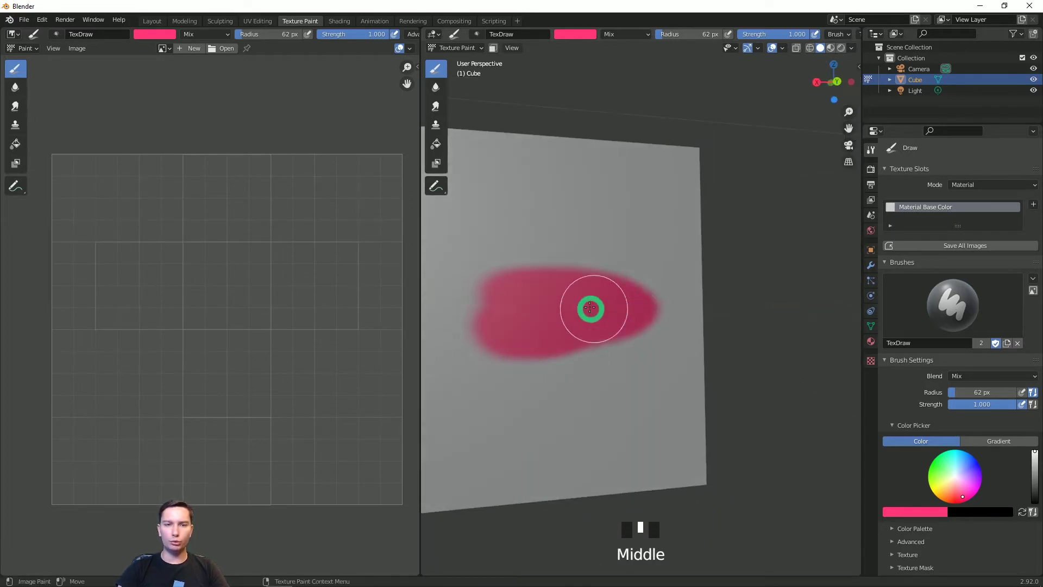
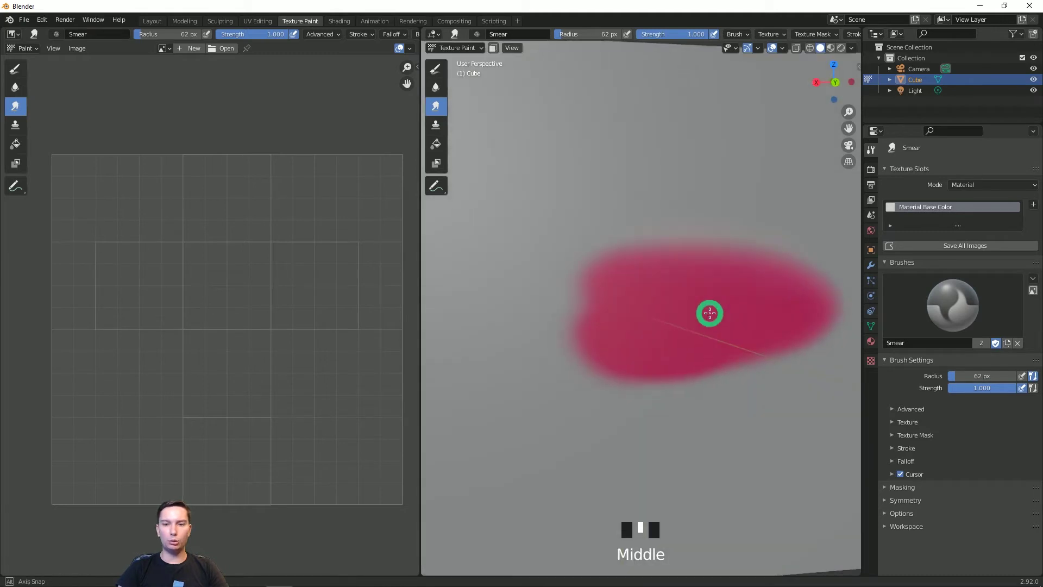
scroll(down, 3)
middle_click(714, 318)
drag(665, 278, 681, 297)
drag(681, 298, 833, 384)
Undo the last stroke, set the clone source on the top face and clone its purple pattern onto the front face
key(ctrl+z)
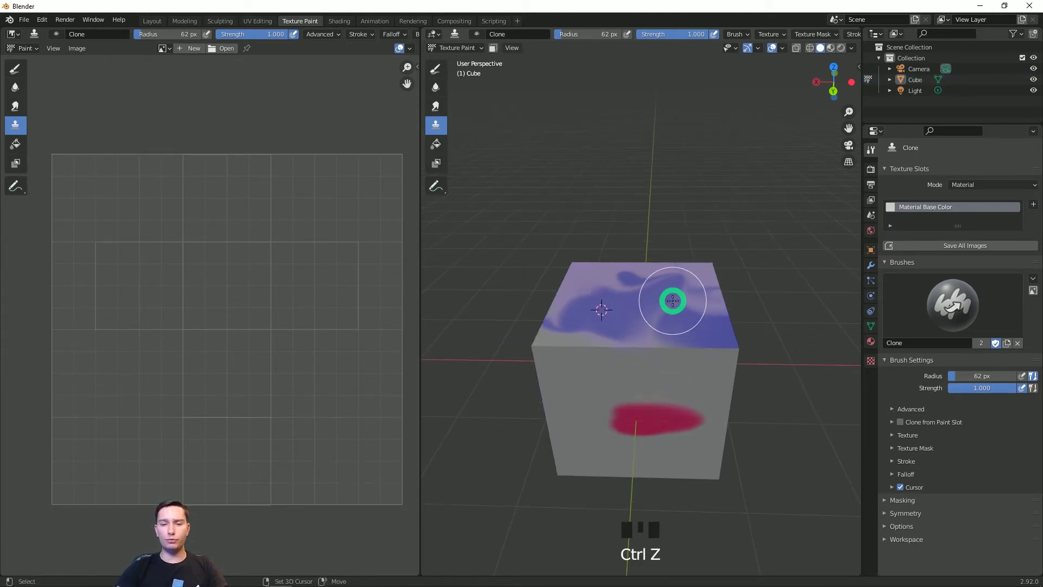
right_click(687, 304)
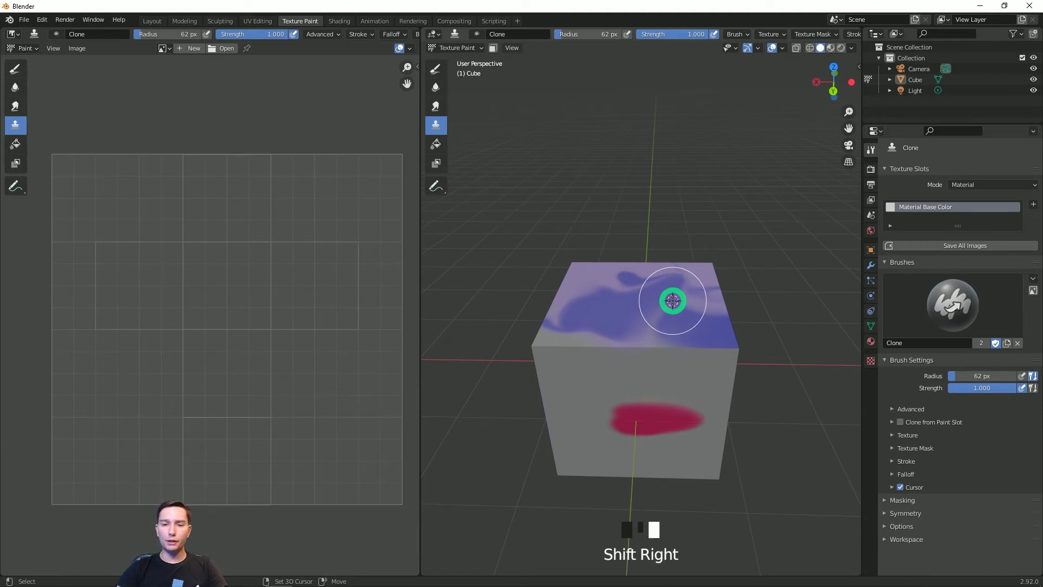
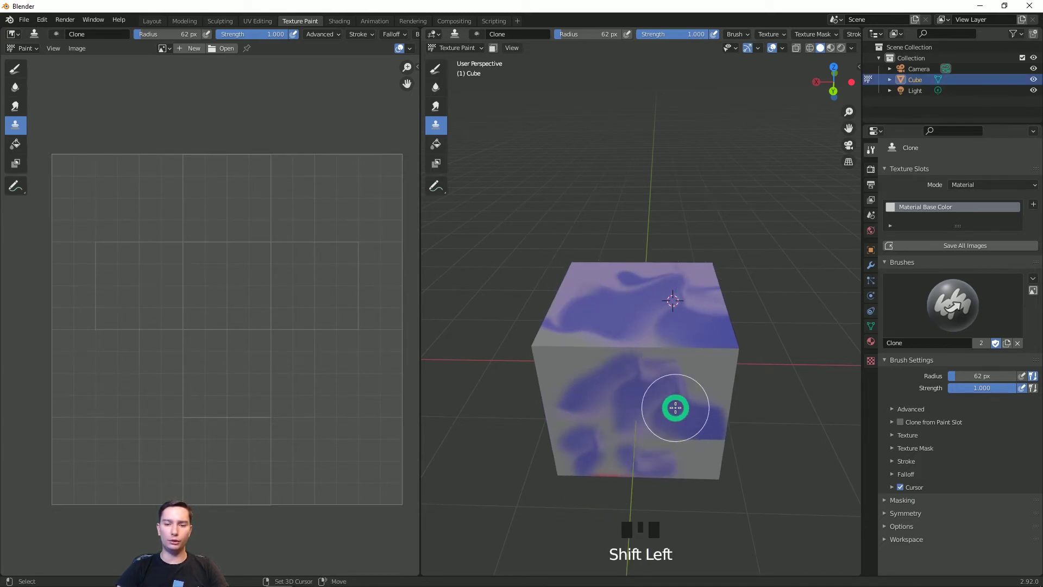
drag(708, 333, 798, 378)
Undo the clone stroke and turn on Stencil Mask in the brush's Masking settings
key(ctrl+z)
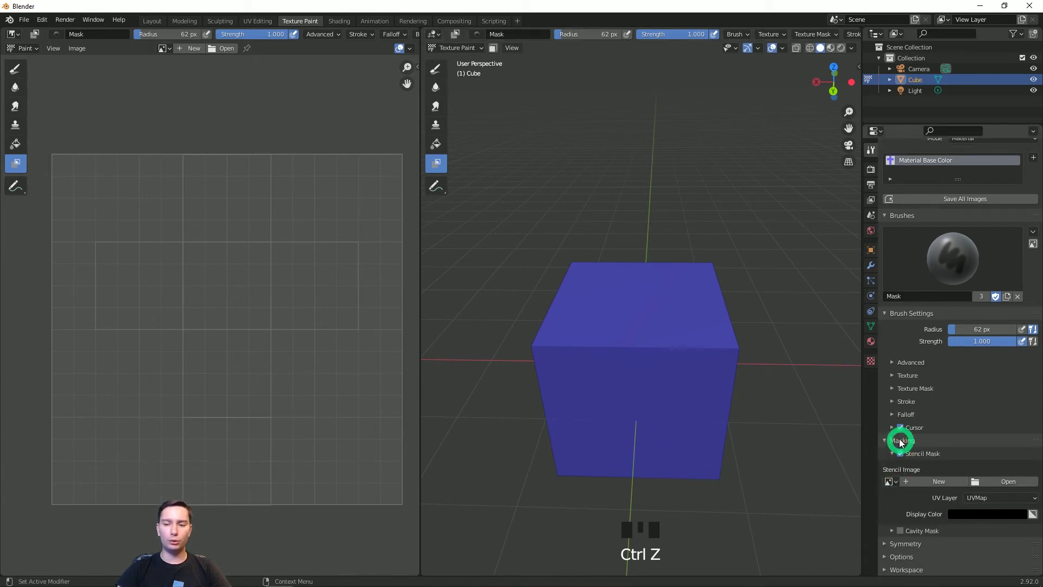
click(908, 456)
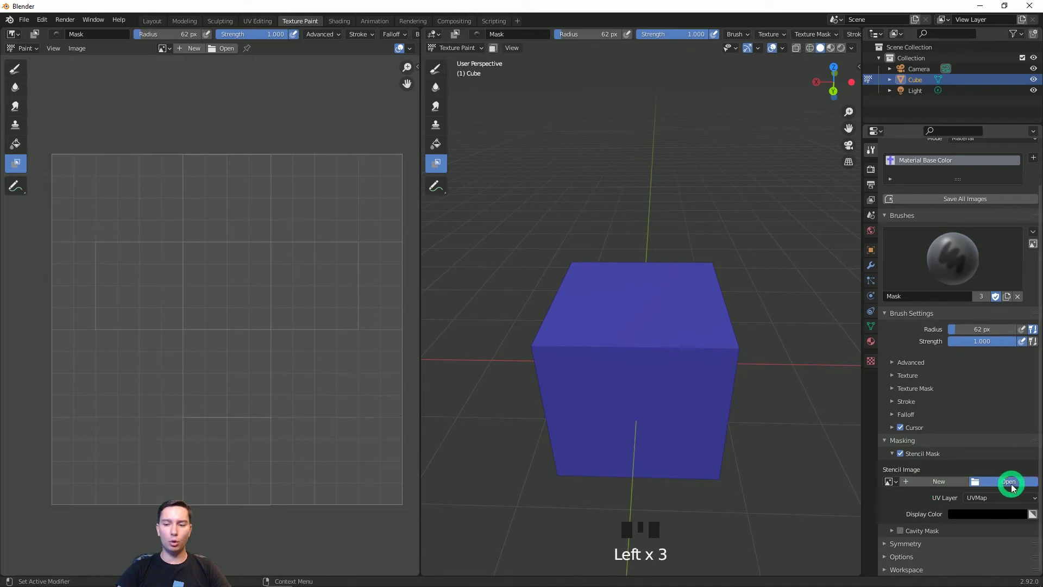
Cancel the file browser and paint several pink strokes over the blue cube
drag(1014, 488, 526, 213)
drag(653, 398, 822, 390)
middle_click(822, 390)
drag(798, 354, 670, 364)
drag(671, 364, 731, 362)
drag(732, 362, 738, 273)
drag(738, 274, 662, 263)
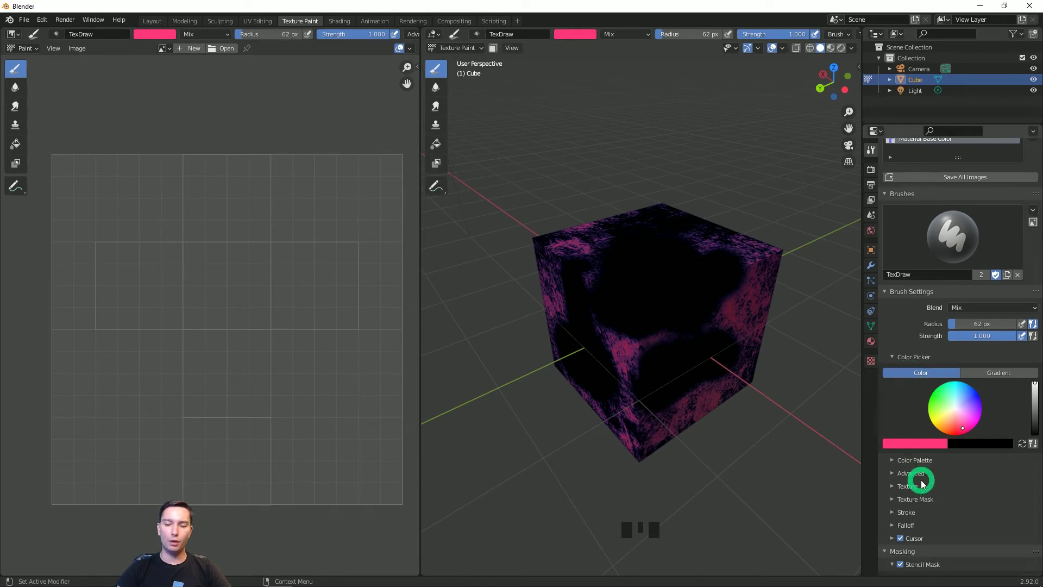
Select the TexDraw brush, try a stroke on the cube and undo it, leaving the cube solid blue
scroll(down, 3)
click(1036, 490)
drag(743, 399, 501, 53)
click(501, 53)
drag(556, 274, 646, 353)
scroll(down, 3)
click(646, 353)
scroll(up, 3)
key(ctrl+z)
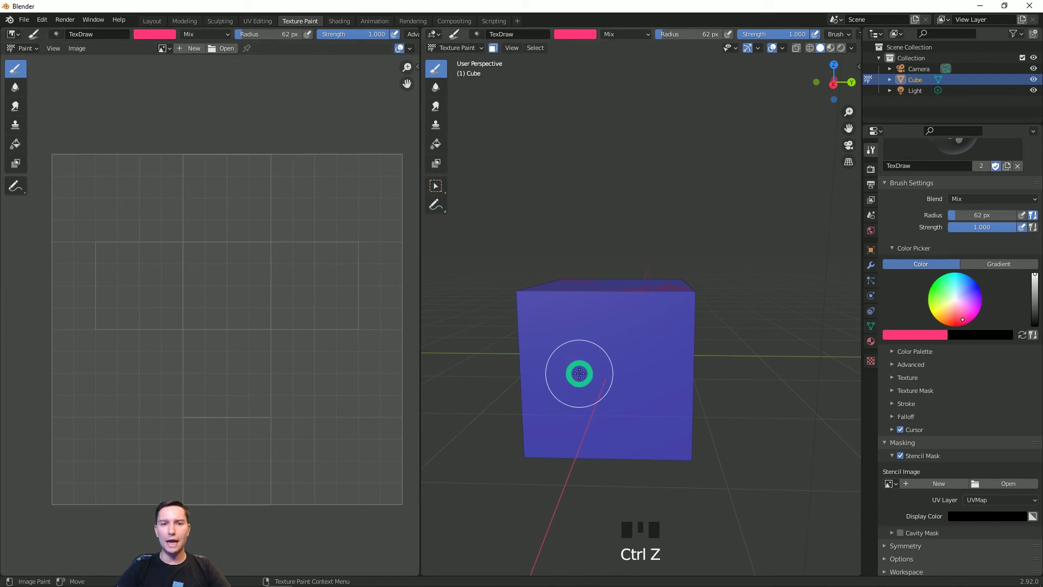
Enable face selection masking and select the cube's top face in edit mode for painting
click(736, 324)
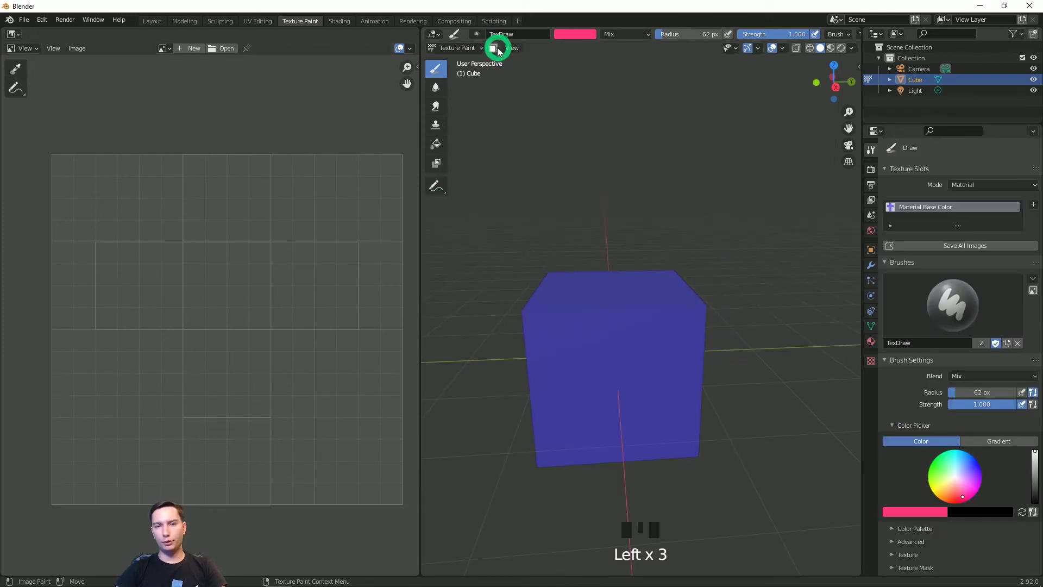
click(501, 51)
key(Tab)
click(627, 366)
key(3)
click(627, 366)
drag(624, 344, 733, 351)
key(Tab)
Paint the selected top face pink with repeated brush strokes
drag(696, 323, 714, 393)
drag(714, 393, 709, 367)
click(708, 368)
drag(696, 425, 726, 364)
drag(727, 364, 787, 447)
drag(786, 447, 498, 49)
drag(499, 49, 545, 195)
Finish covering the top face pink and show the Material Base Color texture in the Image Editor
middle_click(563, 211)
key(Tab)
click(559, 192)
key(Tab)
drag(652, 260, 117, 144)
drag(117, 144, 707, 475)
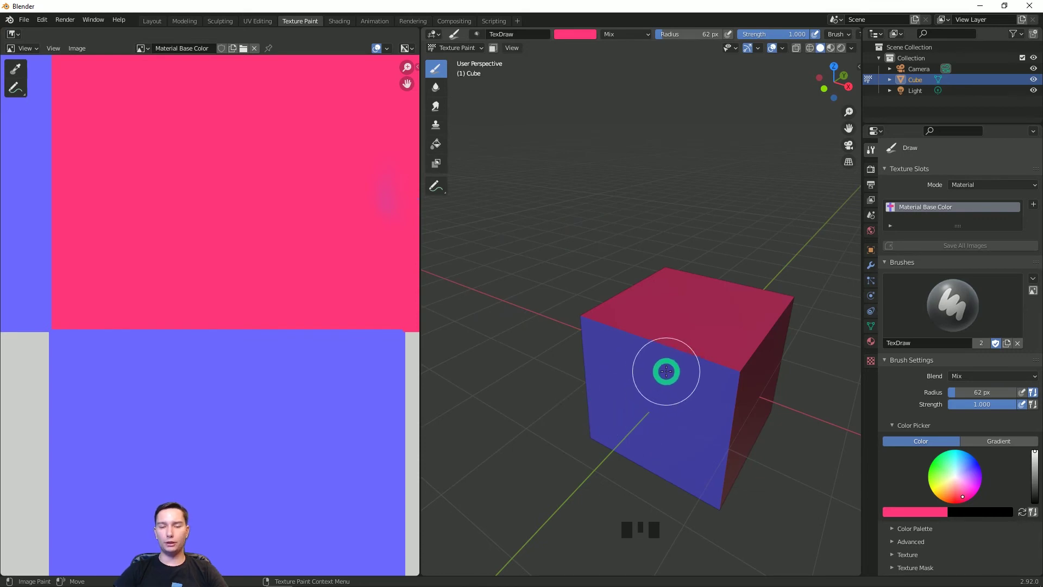
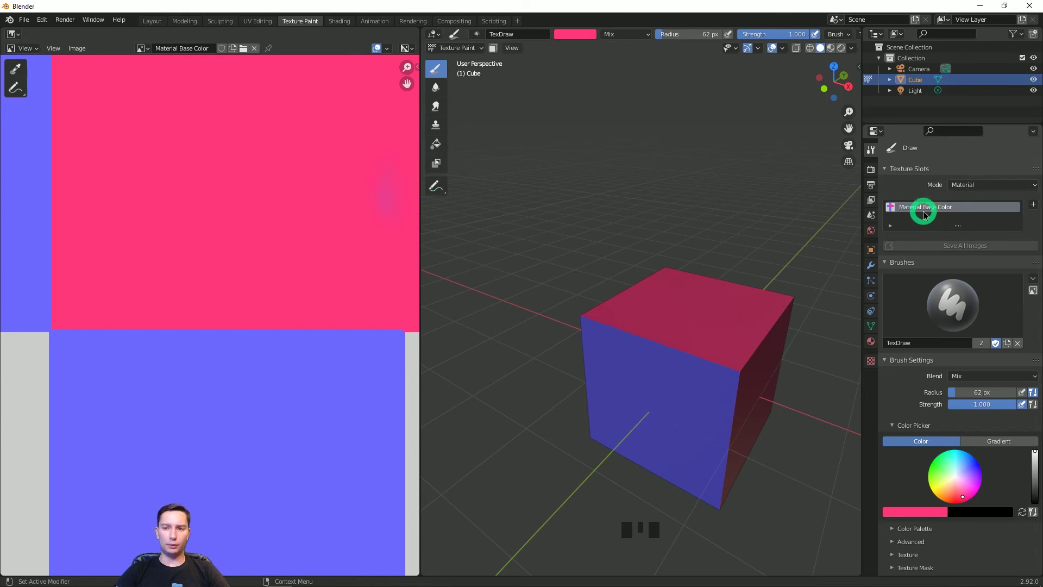
Orbit and zoom around the cube to inspect the pink top and blue sides
drag(815, 330, 745, 338)
scroll(down, 3)
scroll(up, 3)
drag(792, 348, 1040, 171)
drag(1040, 171, 1040, 182)
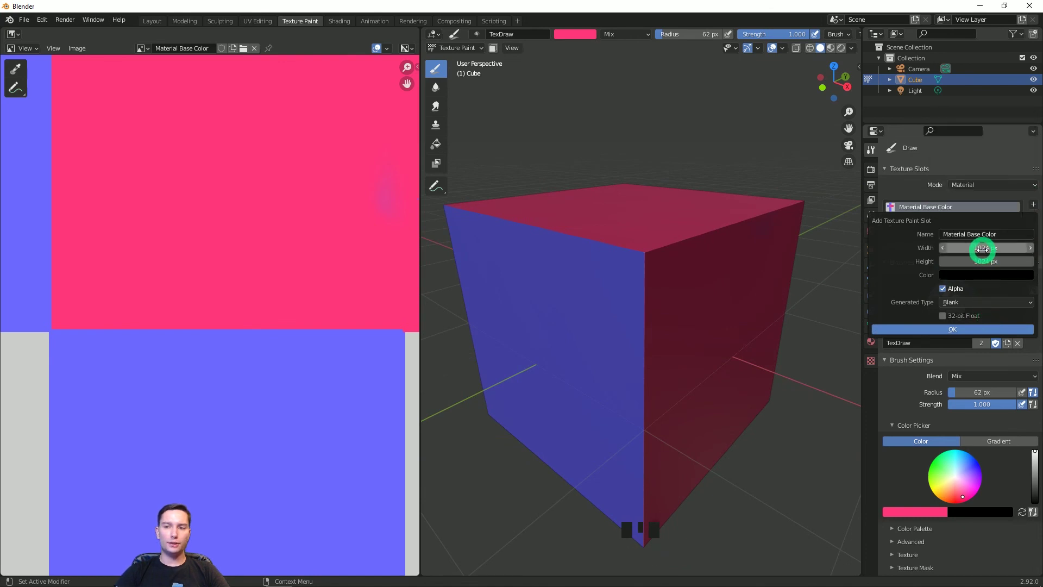
Create the black Material Base Color.001 slot and move the brush colour toward white
middle_click(785, 354)
click(919, 212)
click(919, 207)
click(919, 208)
drag(919, 220, 607, 90)
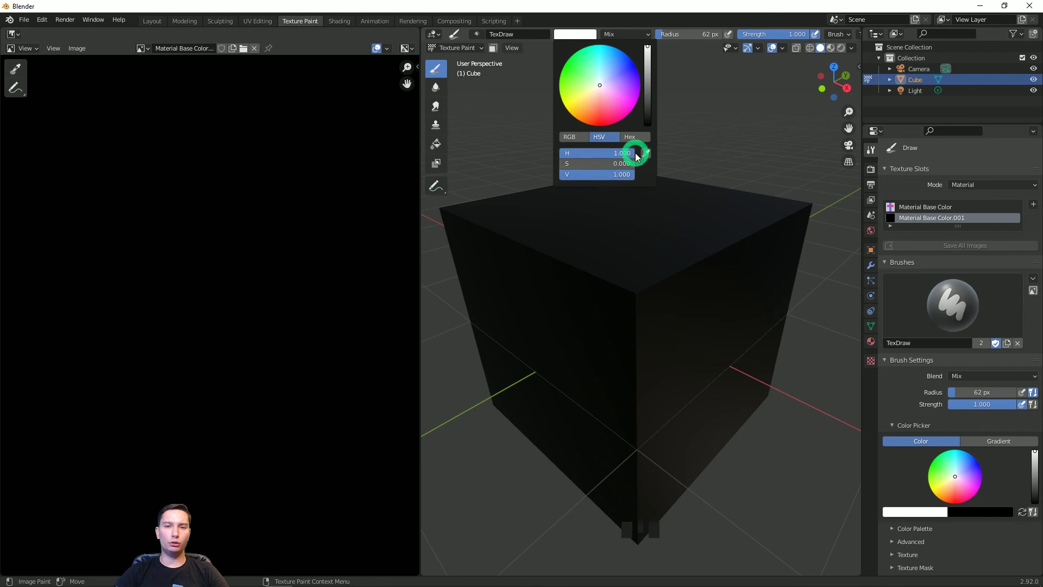
Paint white brushstrokes across the black cube's top and front faces with V 1, S 0
drag(669, 237, 637, 206)
drag(637, 206, 714, 265)
middle_click(715, 265)
scroll(down, 3)
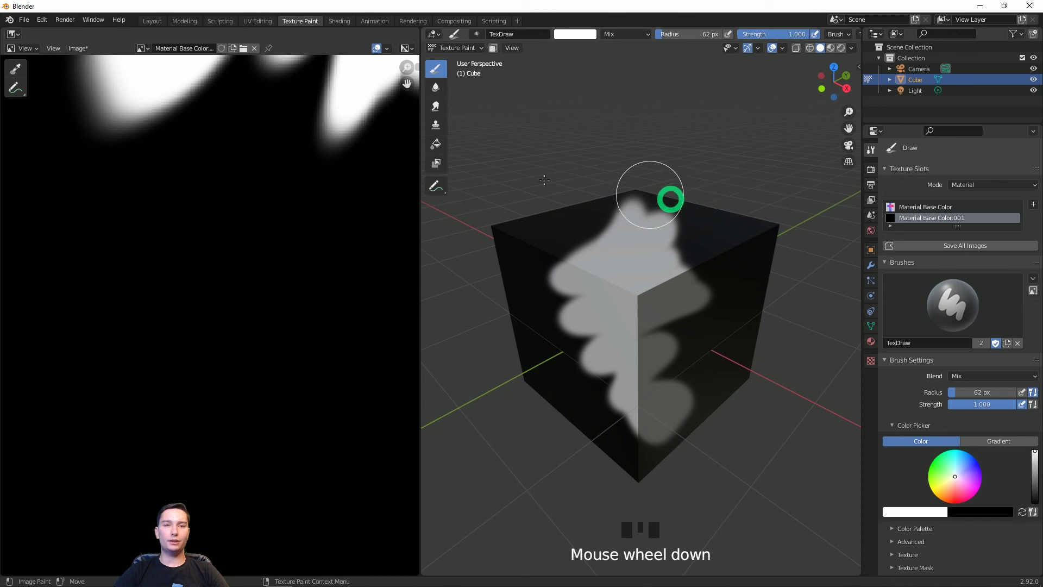